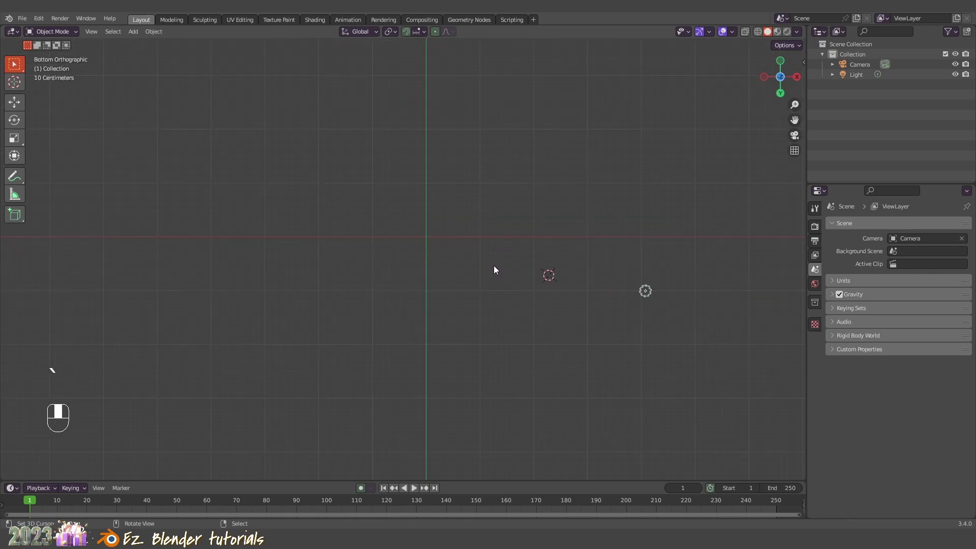
Step: Add a square mesh plane to the scene and enter Edit Mode on it
key("shift+a")
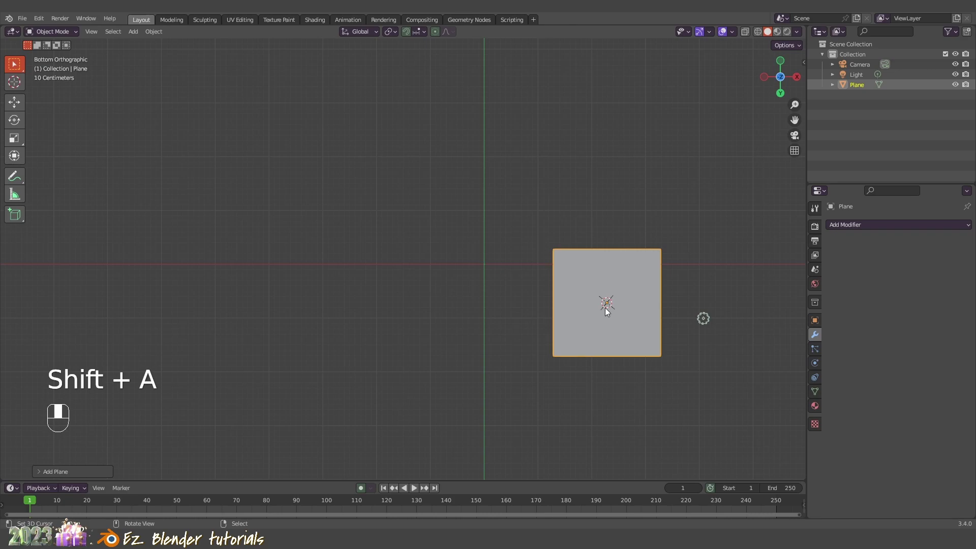
key("g")
key("Tab")
left_click_drag(499, 292, 489, 285)
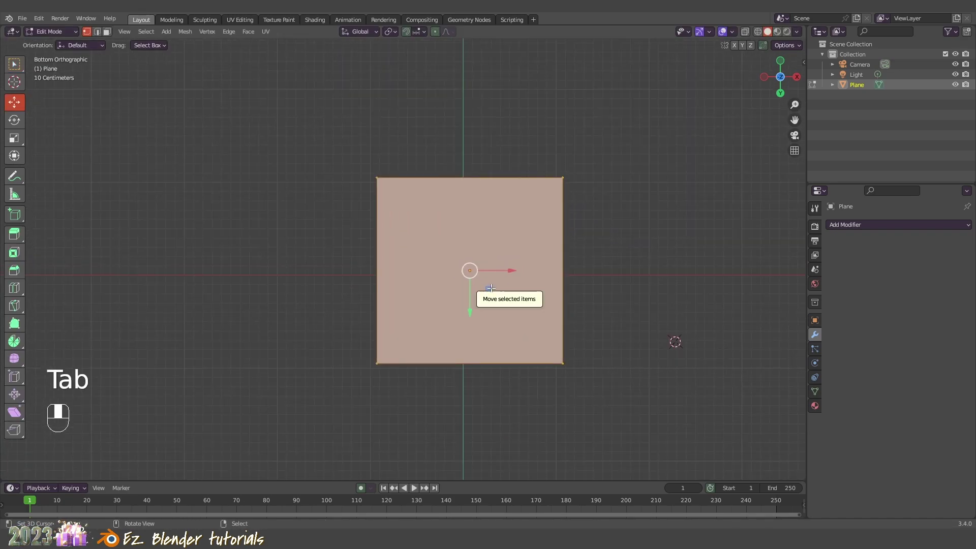
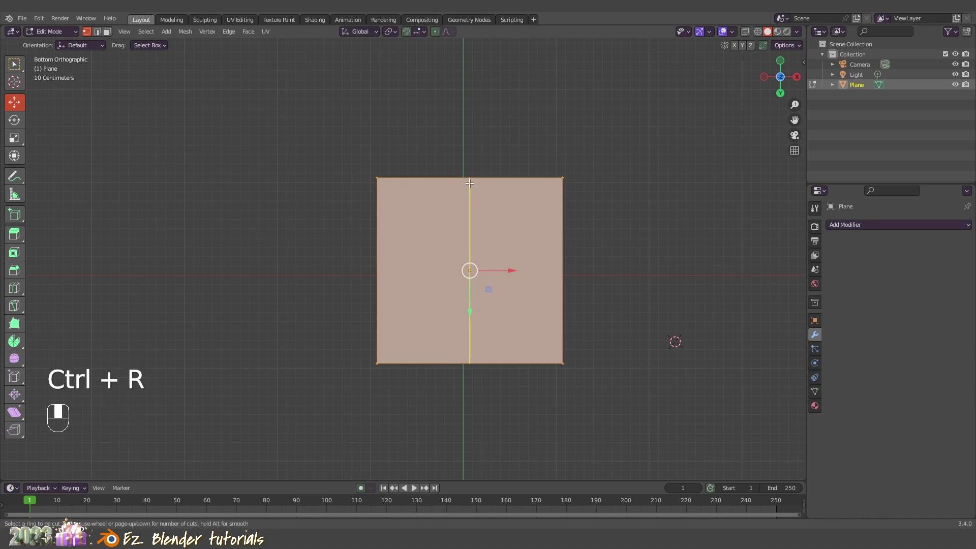
Step: Loop-cut the plane with two vertical and one horizontal edge loop into a 3×2 grid
key("a")
key("ctrl+r")
key("a")
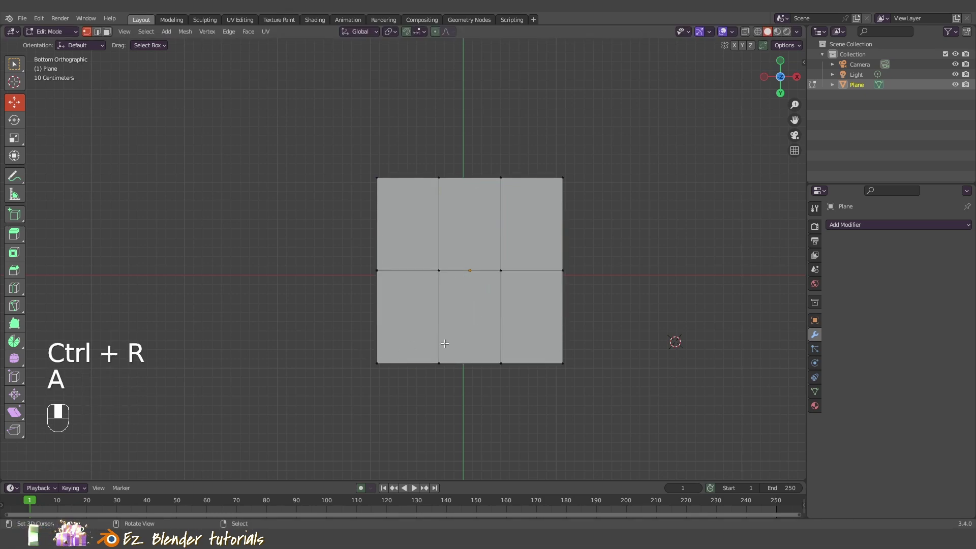
Step: View the grid from directly above and select its bottom row of vertices
key("Tab")
key("KP_Decimal")
left_click_drag(454, 199, 272, 277)
key("Tab")
left_click(272, 276)
left_click_drag(272, 277, 452, 319)
left_click(459, 344)
left_click_drag(465, 341, 577, 276)
key("`")
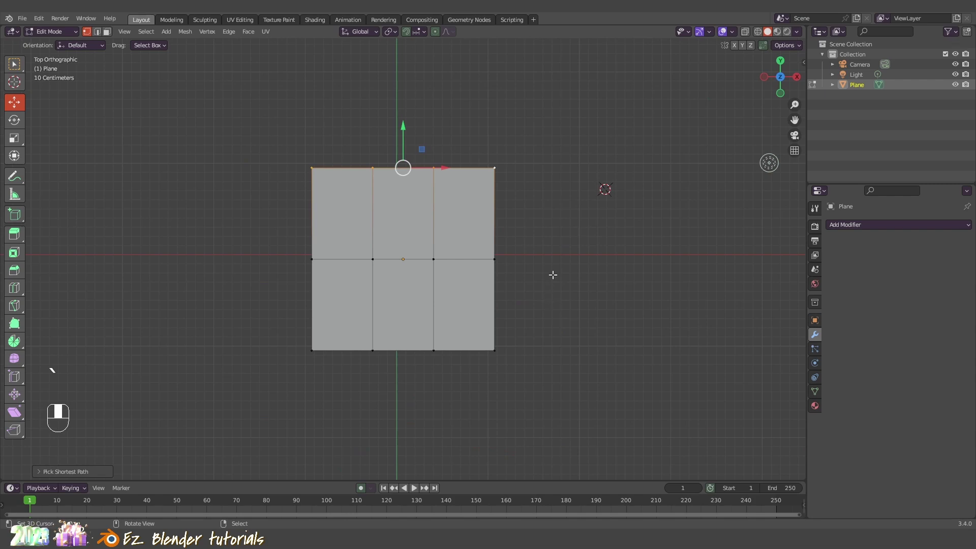
key("`")
Step: Pull the bottom vertices together and downward into a narrow heart tip, ending on the bottom-left corner vertex
key("a")
left_click_drag(341, 315, 476, 320)
left_click_drag(476, 320, 285, 277)
left_click_drag(285, 277, 492, 277)
key("ctrl+z")
key("`")
left_click_drag(491, 277, 292, 343)
key("`")
left_click(292, 342)
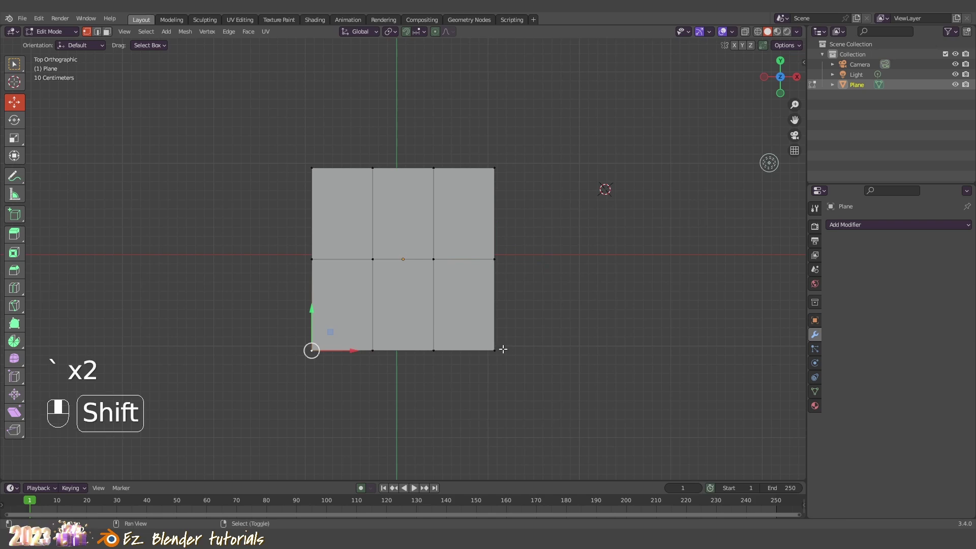
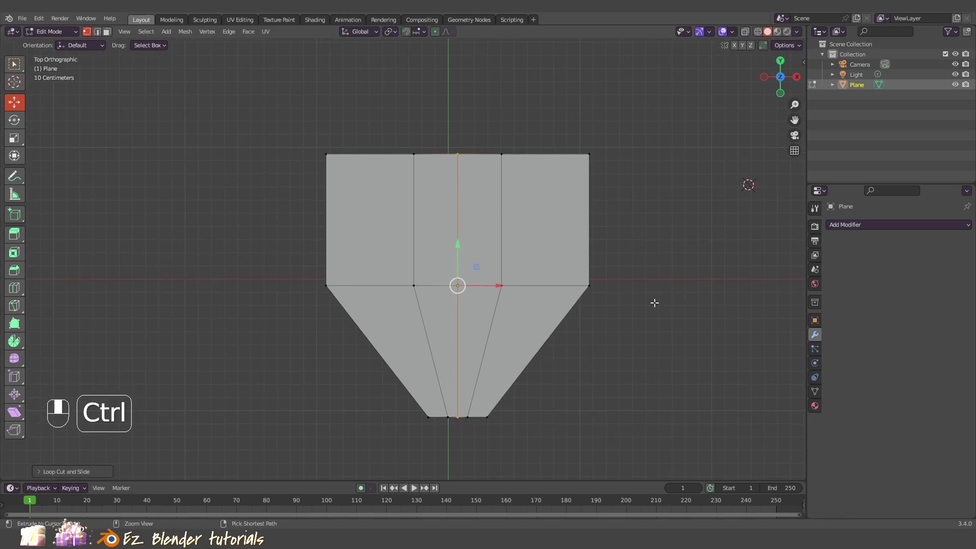
Step: Cut a center edge loop and slide it into a thin pair of edges down the middle
key("ctrl+b")
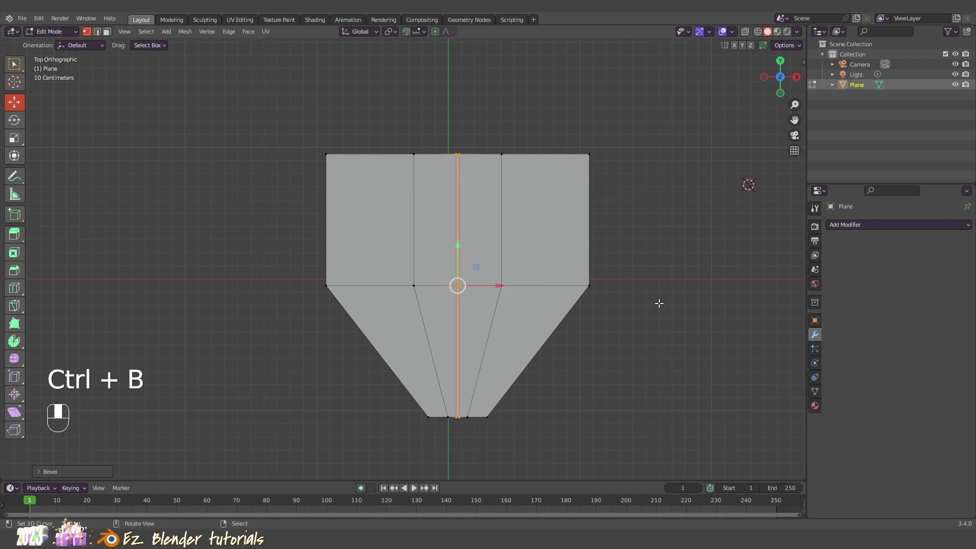
key("a")
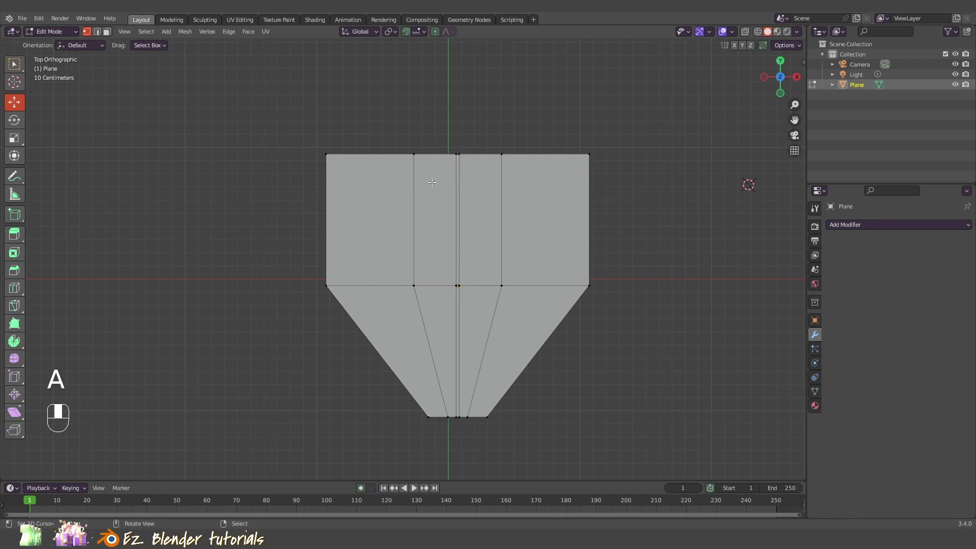
left_click(411, 153)
left_click_drag(411, 153, 508, 156)
left_click(508, 157)
Step: Scale the inner edges to angle them toward the tip, then return to top view
left_click_drag(508, 157, 498, 272)
key("s")
key("s")
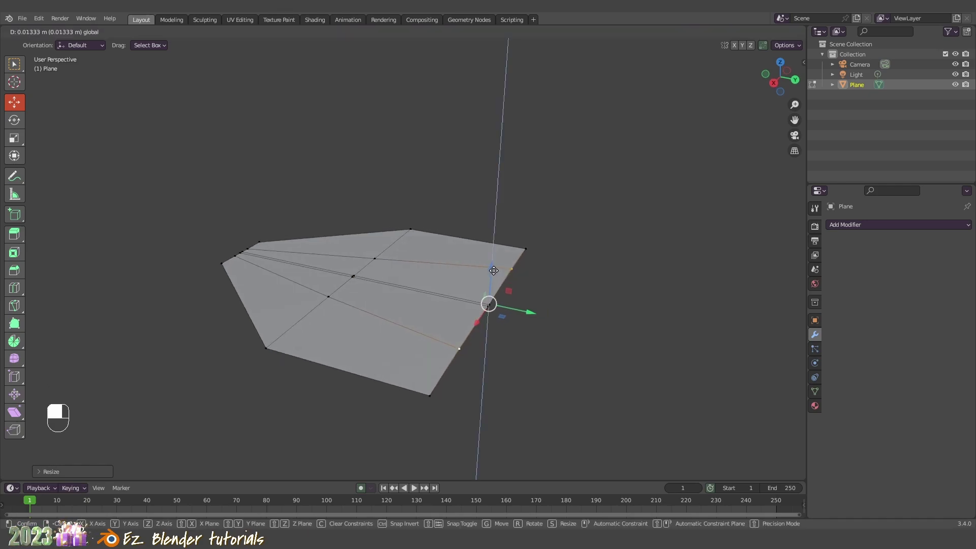
key("ctrl+z")
key("s")
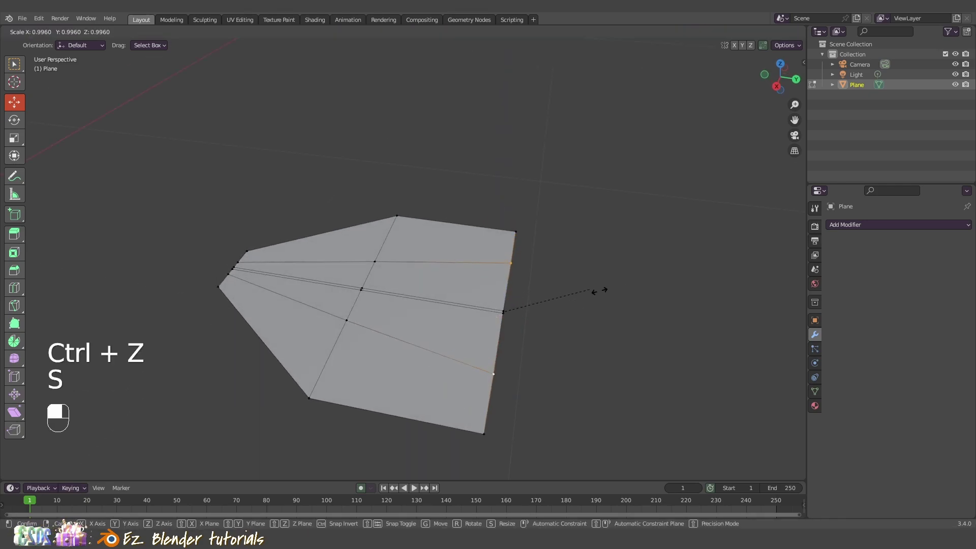
key("`")
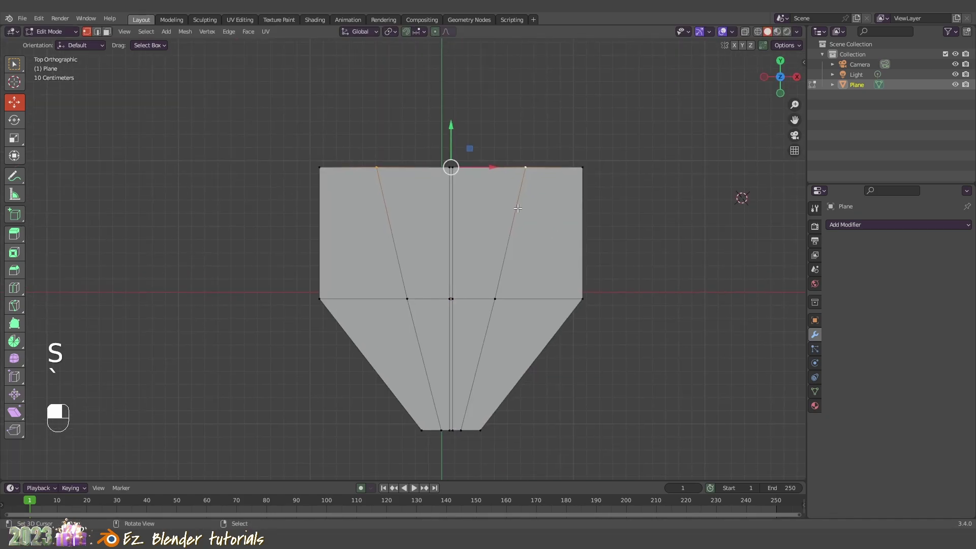
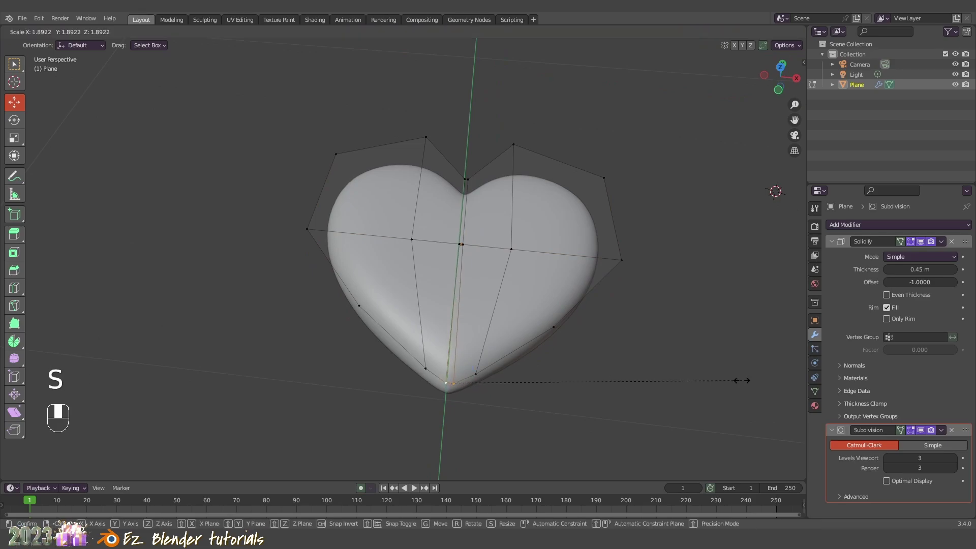
Step: Leave Edit Mode and orbit around the heart to inspect its solidified thickness
key("Tab")
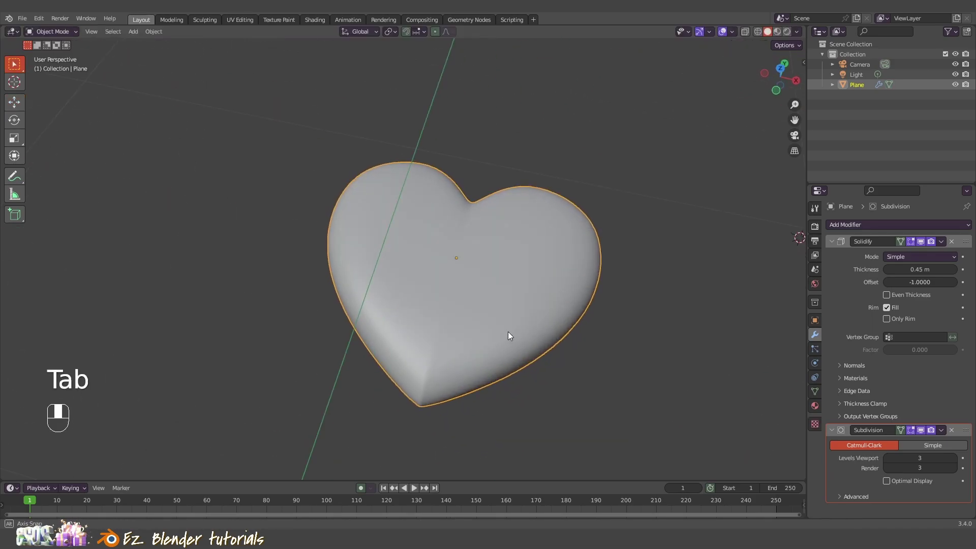
key("Tab")
key("s")
key("Tab")
left_click_drag(615, 342, 946, 245)
key("`")
left_click_drag(946, 245, 913, 247)
key("z")
key("z")
Step: Apply the Solidify modifier as real geometry so only Subdivision remains
left_click_drag(913, 247, 499, 204)
key("z")
key("Tab")
key("a")
key("Tab")
key("Tab")
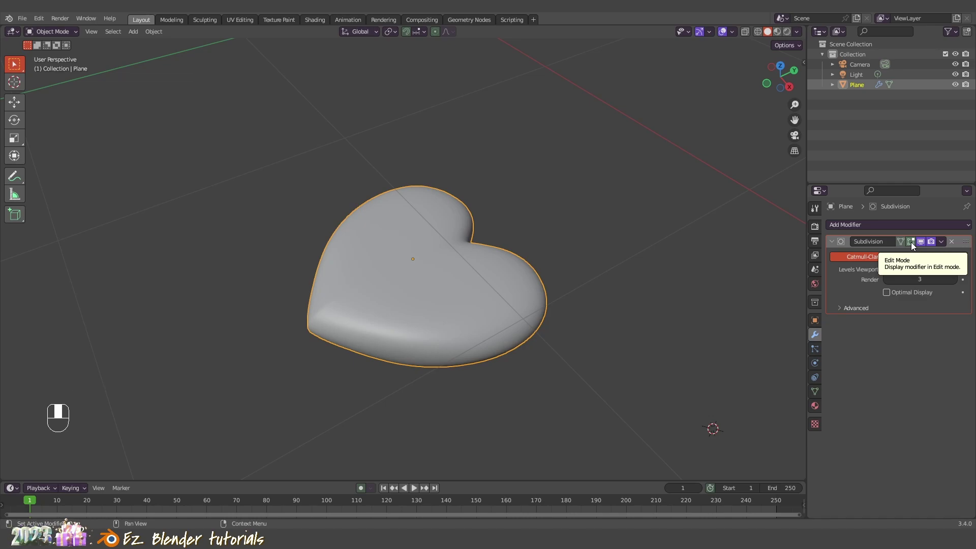
left_click(912, 245)
Step: Enter Edit Mode on the heart to reach its bottom-tip side faces
key("Tab")
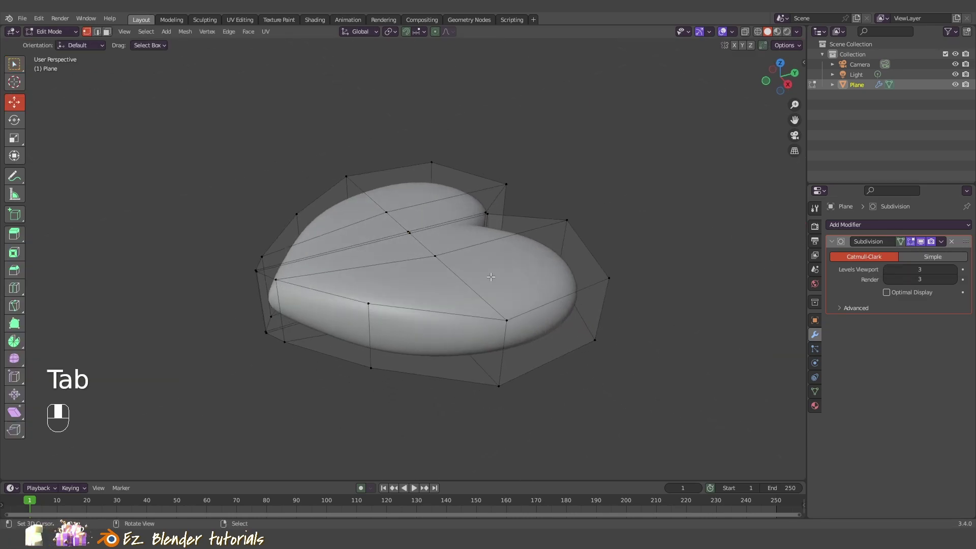
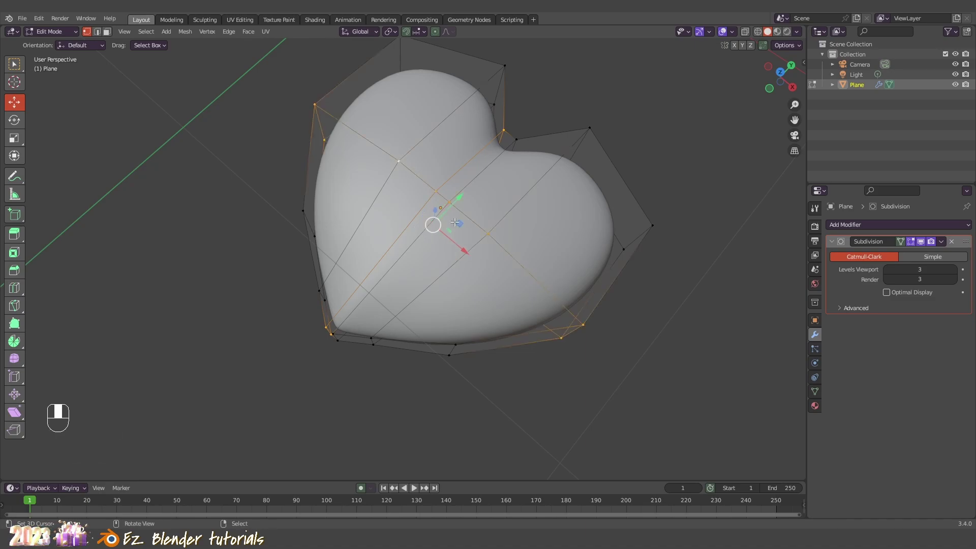
Step: Select control vertices along the heart's outline for adjustment
key("a")
left_click(423, 198)
left_click(416, 169)
key("a")
Step: Reframe the view on the heart's cage ready for a new edge loop
key("Tab")
left_click_drag(477, 187, 471, 258)
middle_click(467, 242)
key("Tab")
left_click_drag(444, 250, 486, 246)
Step: Cut an edge loop through the heart's middle and scale it wider along X
key("ctrl+r")
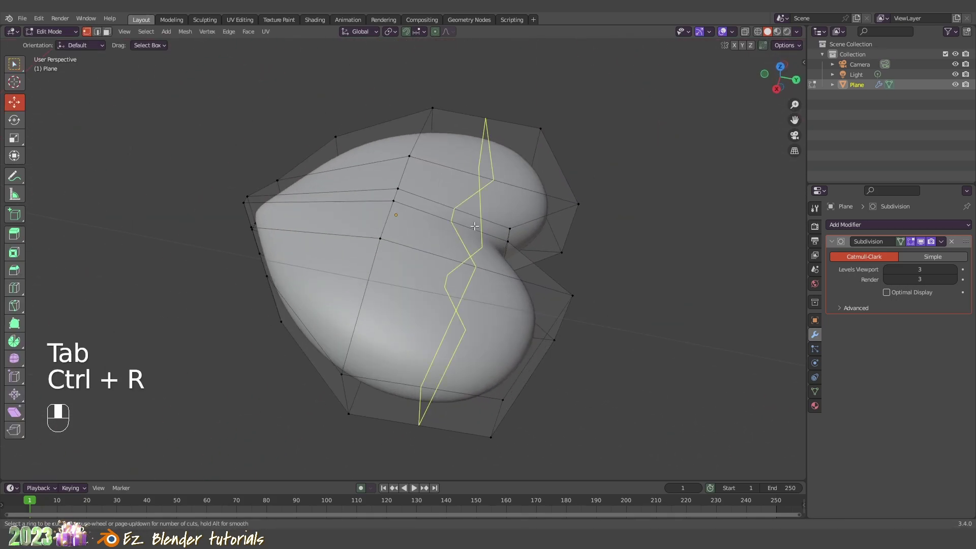
left_click_drag(514, 232, 600, 214)
key("s")
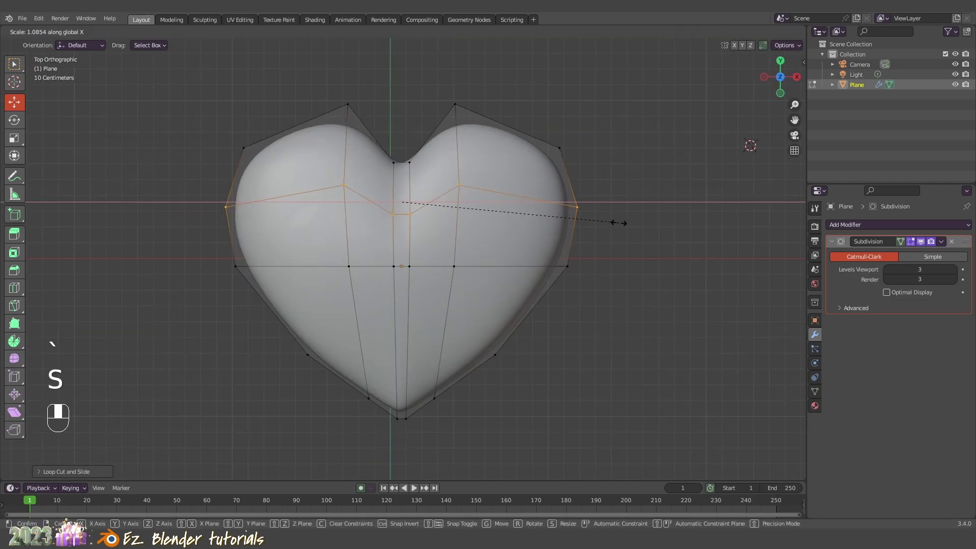
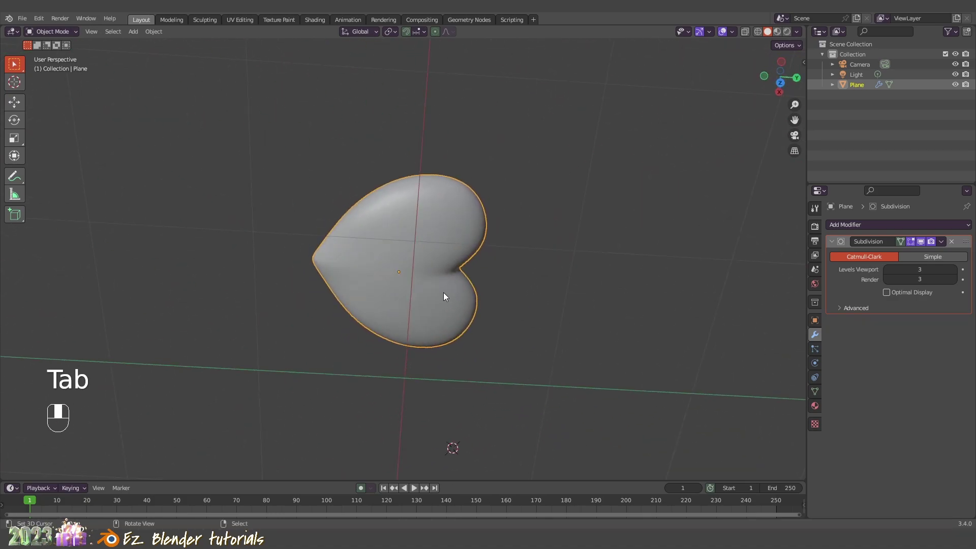
Step: From the top view, merge and reposition vertices at the heart's tip and top notch
key("`")
left_click_drag(406, 273, 434, 355)
key("Tab")
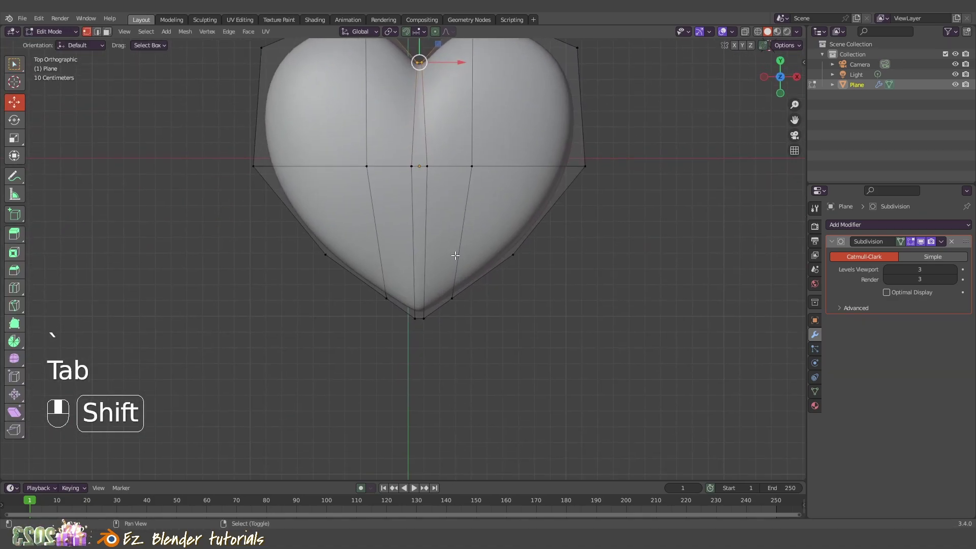
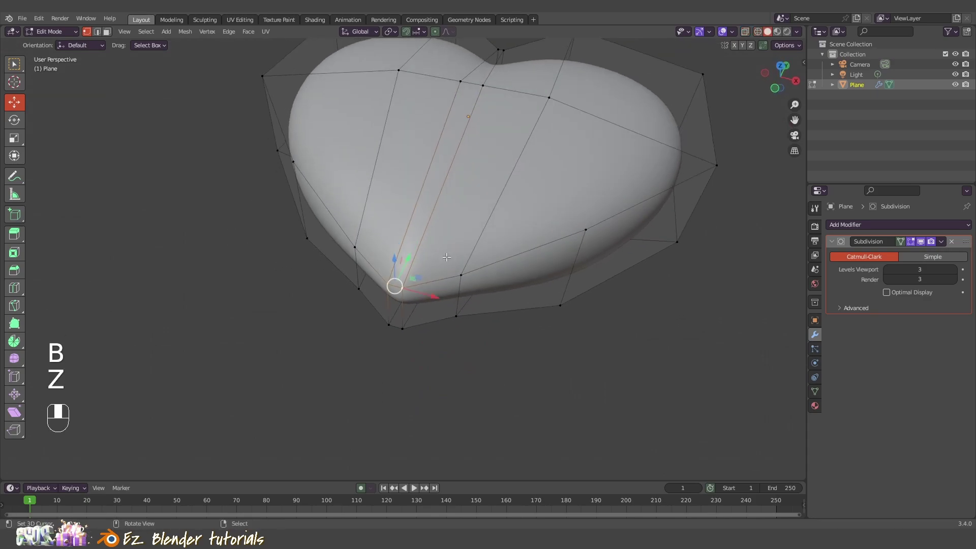
key("m")
key("Tab")
left_click_drag(457, 259, 374, 211)
key("Tab")
left_click(373, 211)
left_click(389, 208)
key("m")
key("Tab")
key("Tab")
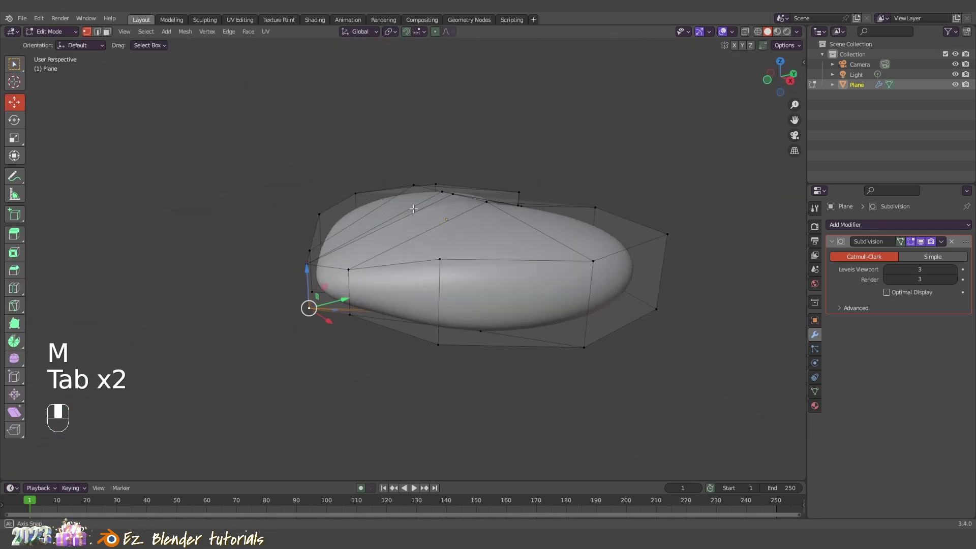
Step: Flatten the central seam vertices along Z, undoing the unwanted scaling attempts
left_click_drag(436, 159, 462, 286)
key("a")
key("z")
key("b")
key("z")
key("s")
key("Tab")
key("Tab")
key("ctrl+z")
key("ctrl+z")
key("ctrl+z")
key("ctrl+z")
key("ctrl+z")
key("ctrl+z")
key("ctrl+z")
Step: Return to Edit Mode and select all of the heart's vertices
key("Tab")
left_click_drag(461, 290, 418, 296)
key("Tab")
key("a")
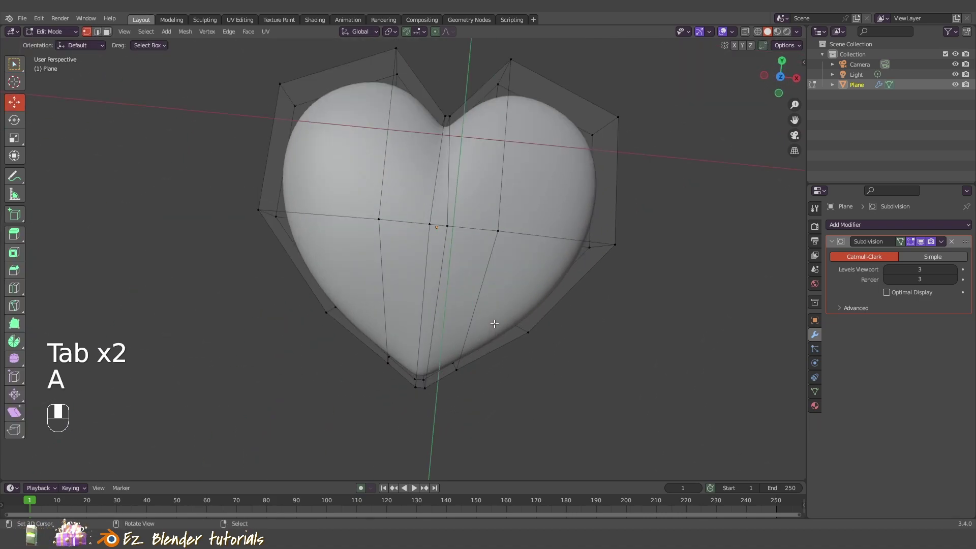
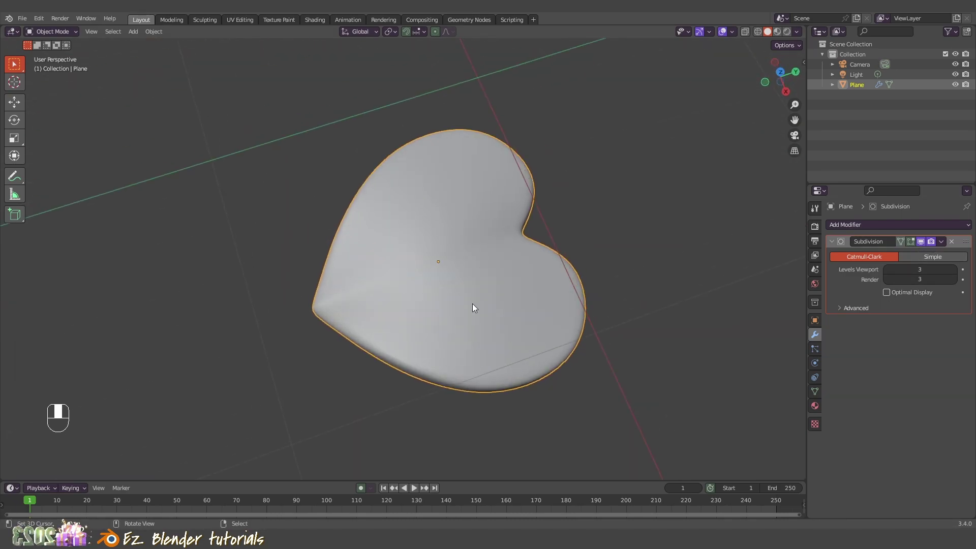
Step: Select the whole flat heart and extrude it along Z into a thick slab
left_click_drag(499, 307, 470, 283)
key("Tab")
key("ctrl+z")
key("ctrl+z")
key("Tab")
key("Tab")
key("a")
Step: Add loop cuts near the rims, scale the middle side faces taller, and leave Edit Mode
key("ctrl+r")
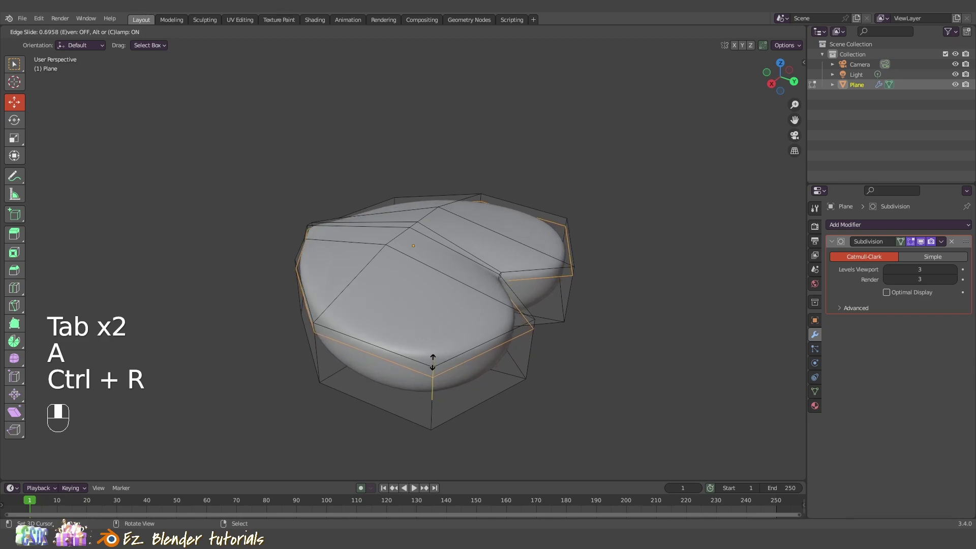
key("a")
key("ctrl+r")
key("Tab")
key("a")
key("Tab")
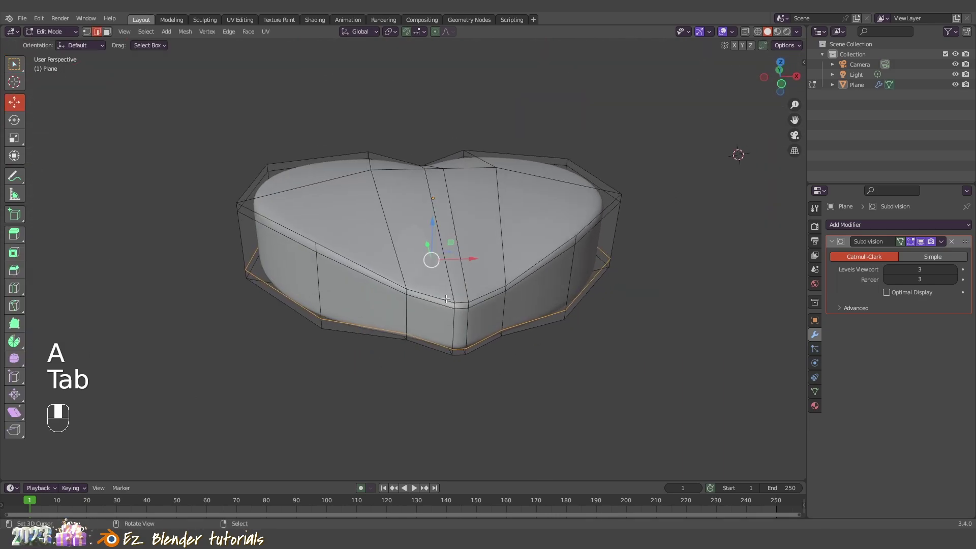
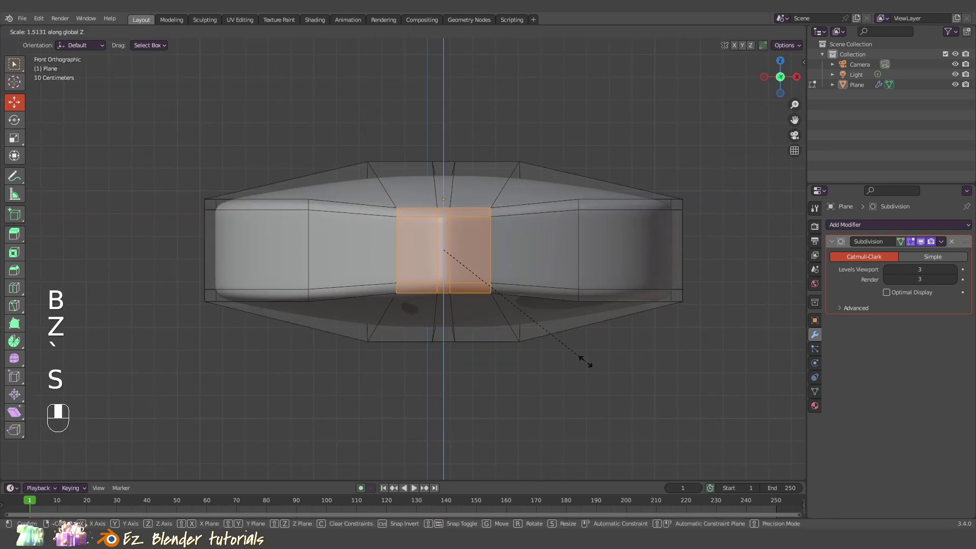
key("Tab")
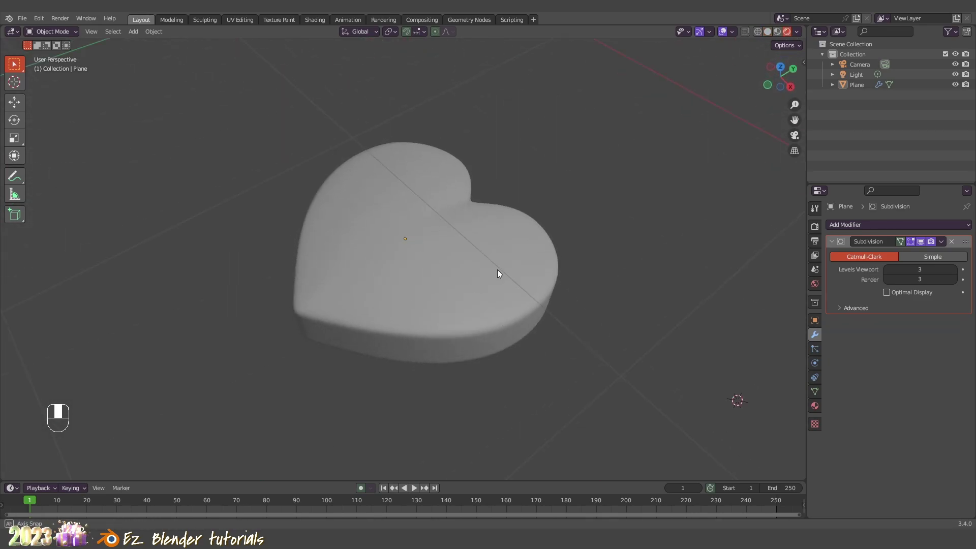
left_click(455, 257)
key("KP_Decimal")
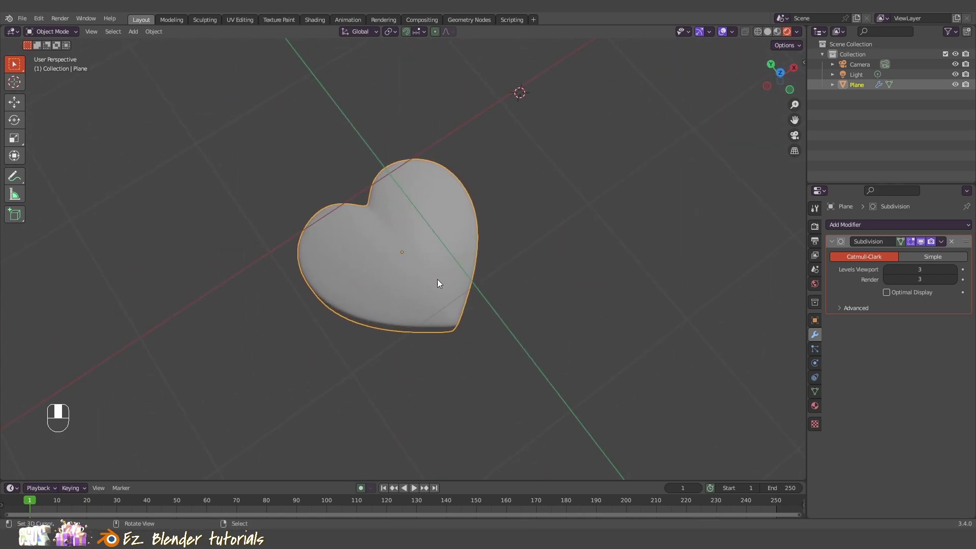
left_click(429, 295)
left_click_drag(428, 295, 389, 162)
key("g")
key("`")
key("g")
key("a")
left_click(389, 162)
key("KP_Decimal")
key("a")
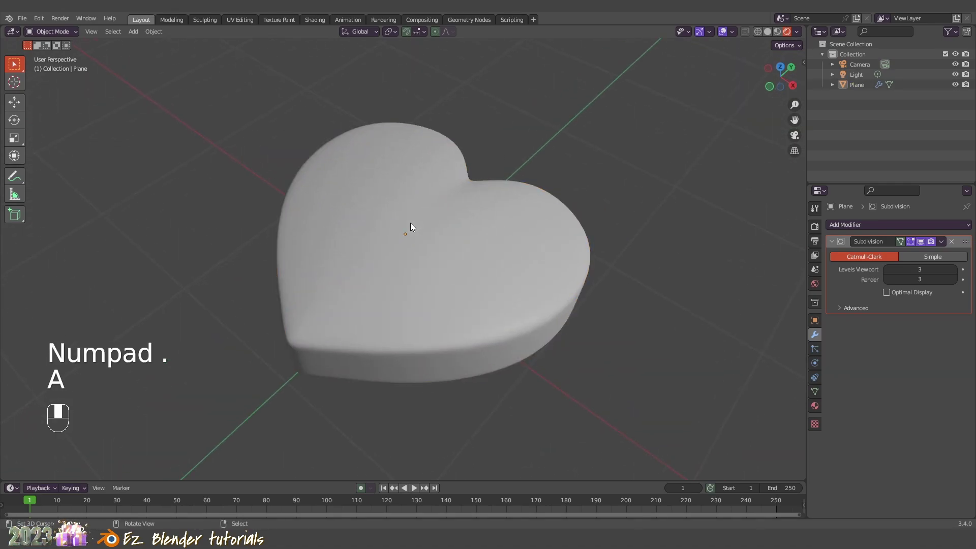
Step: Add a new Mesh > Plane and move it beside the finished heart
key("shift+a")
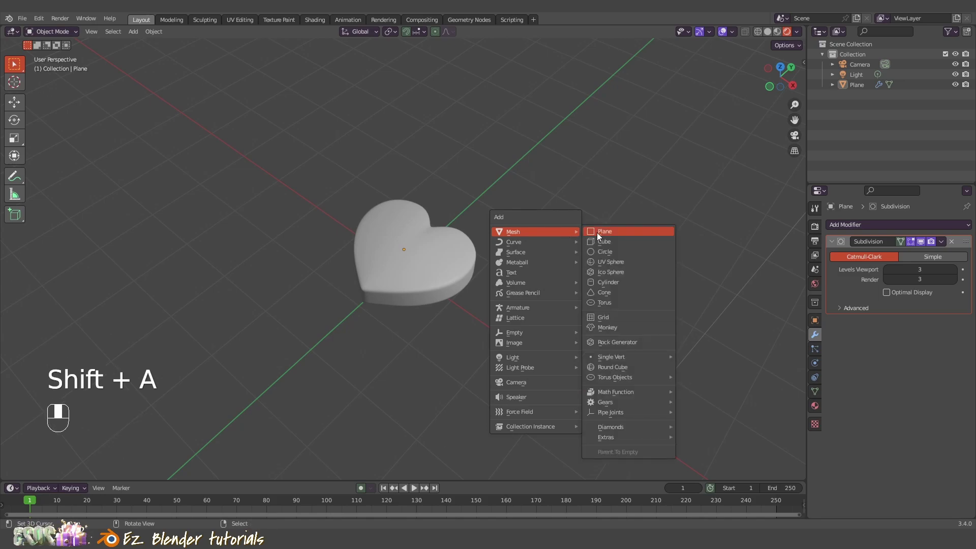
key("g")
key("g")
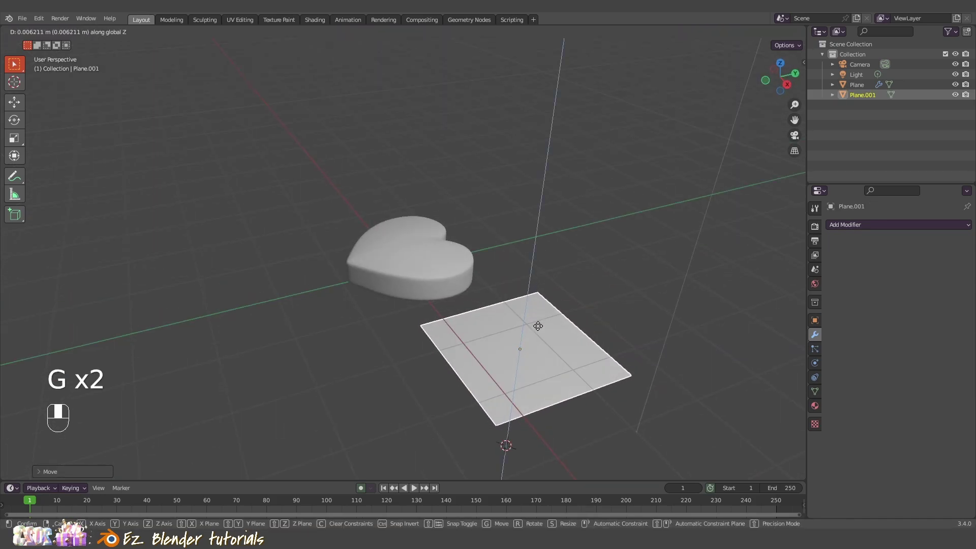